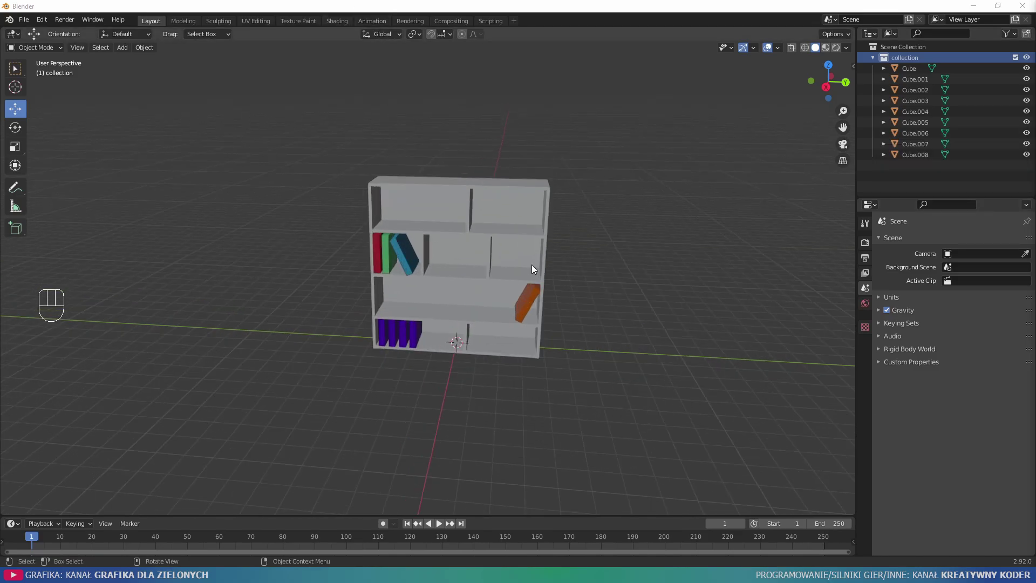
Step: Select the bookshelf model and orbit around it to inspect the shelves and books
click(493, 195)
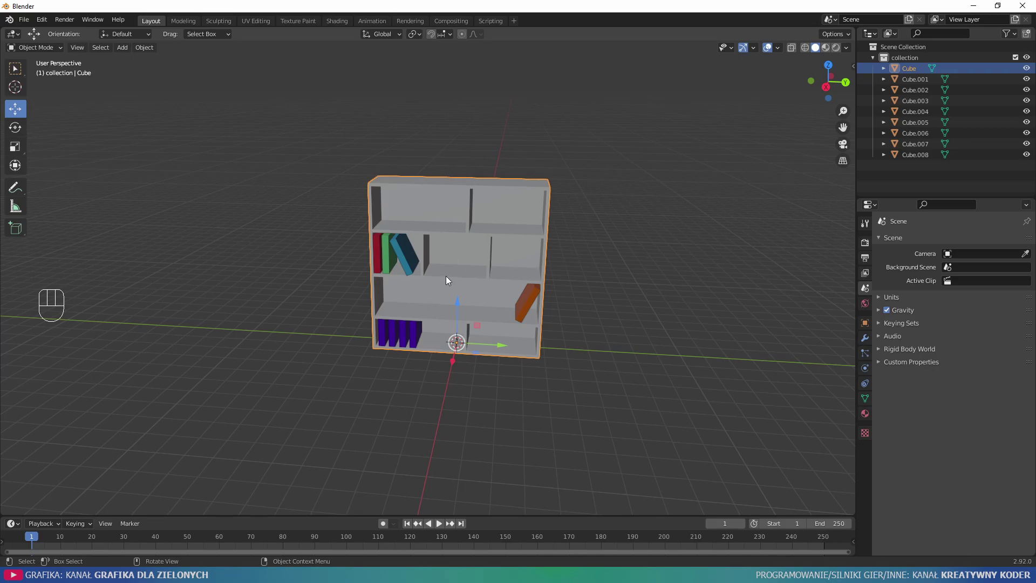
drag(430, 285, 460, 266)
drag(459, 265, 425, 267)
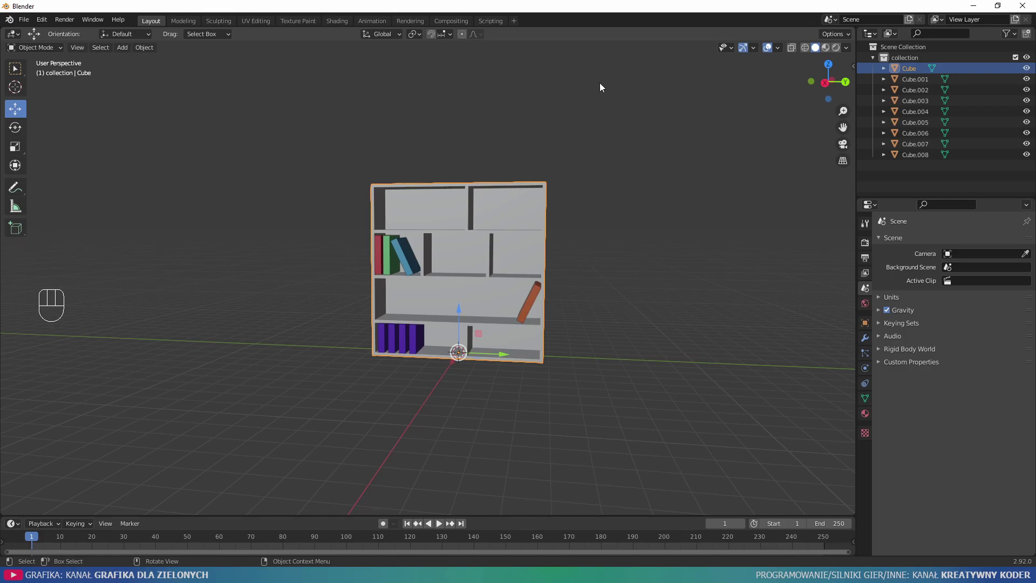
drag(471, 297, 497, 293)
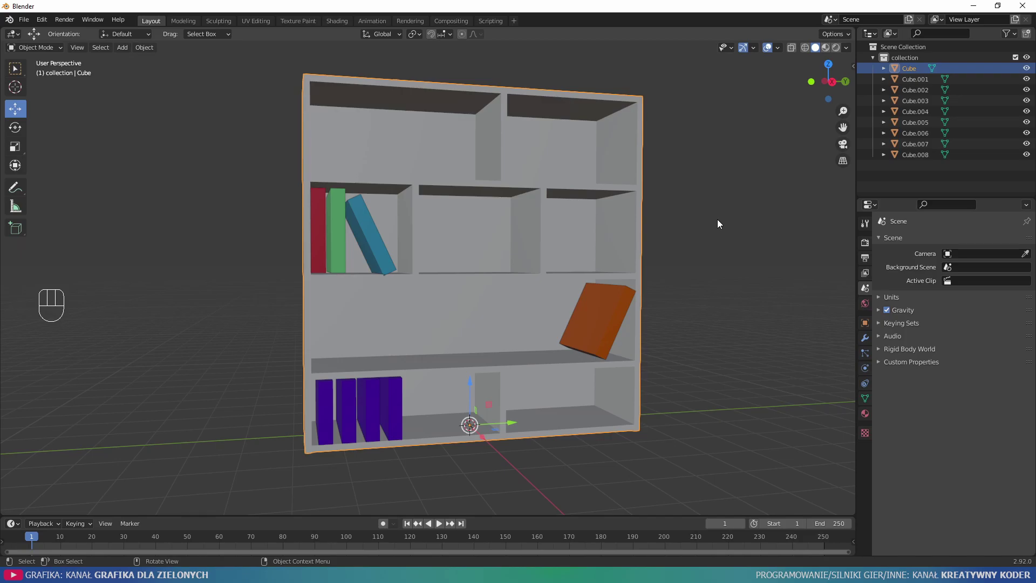
drag(514, 288, 474, 305)
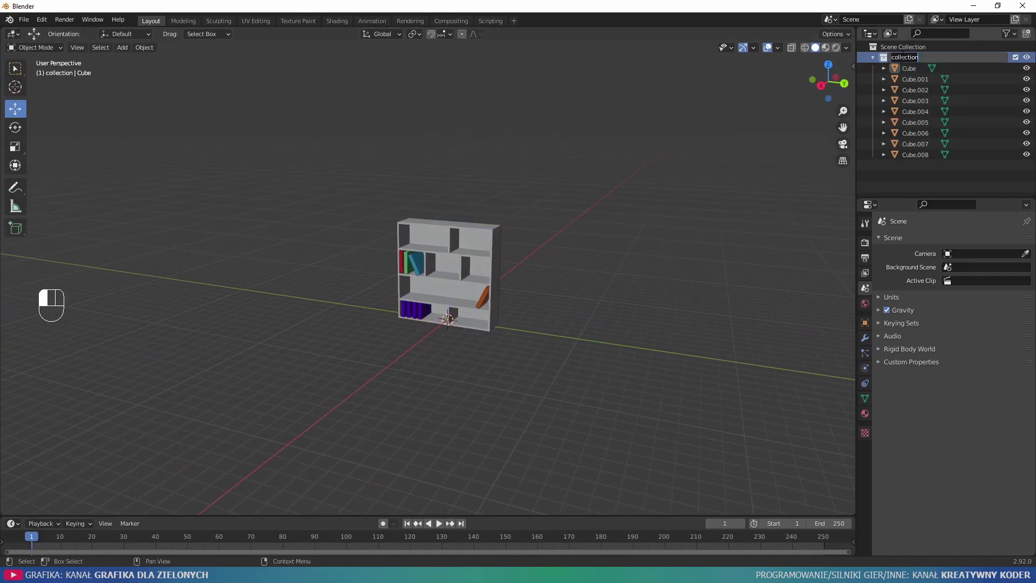
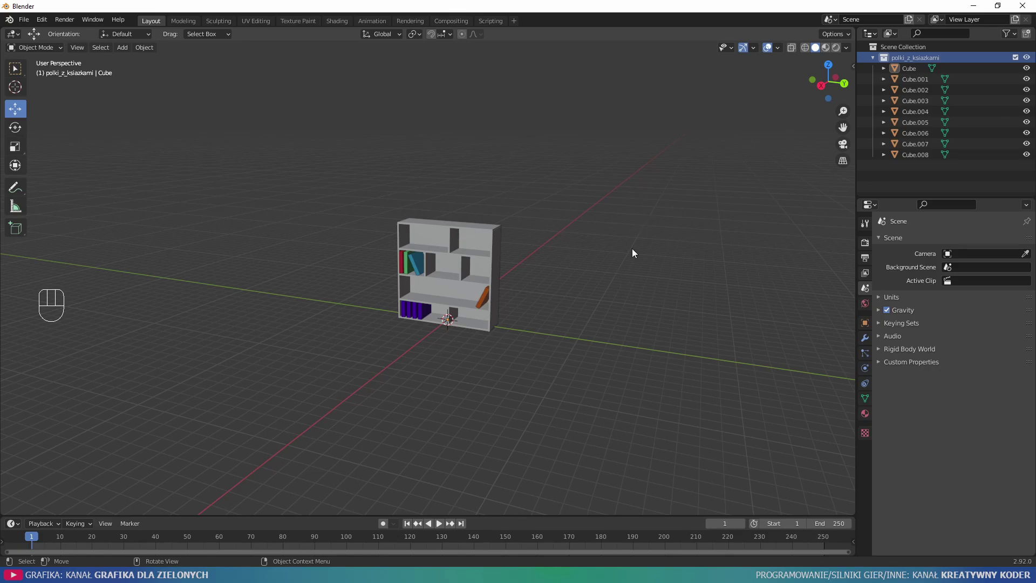
Step: Add a polki_z_ksiazkami instance, move it right of the original and rotate it about X
key(shift+a)
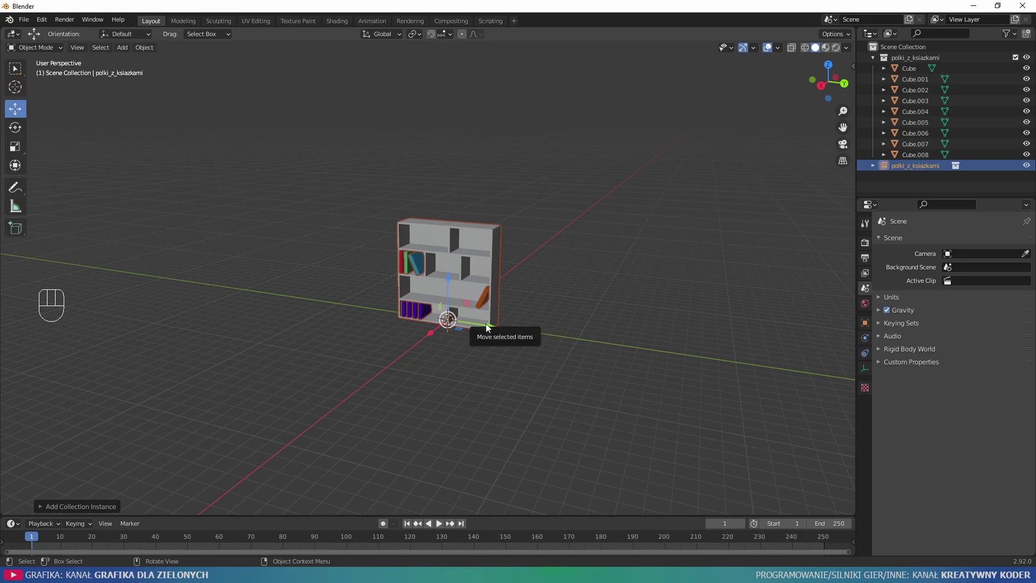
drag(489, 327, 730, 366)
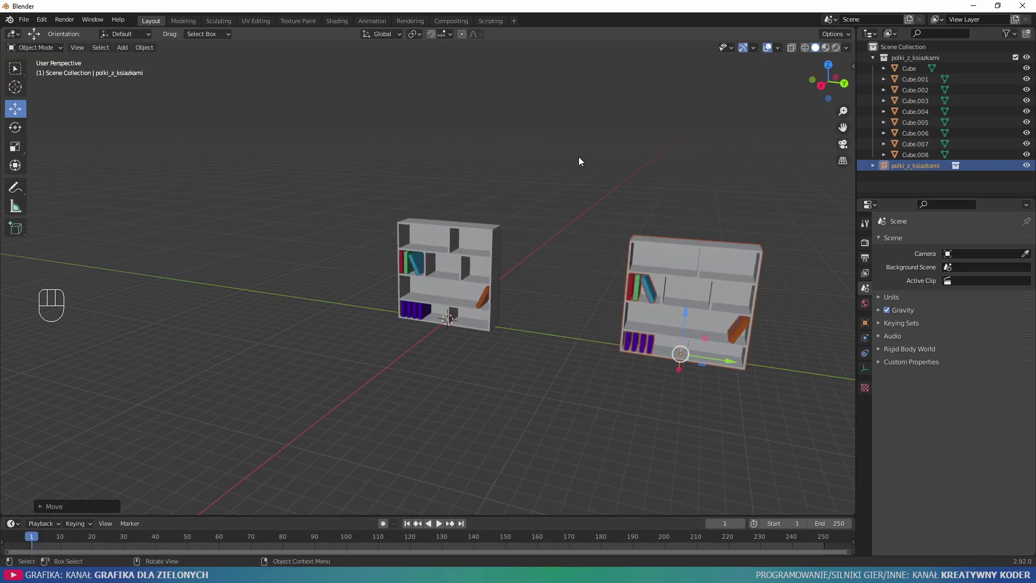
key(s)
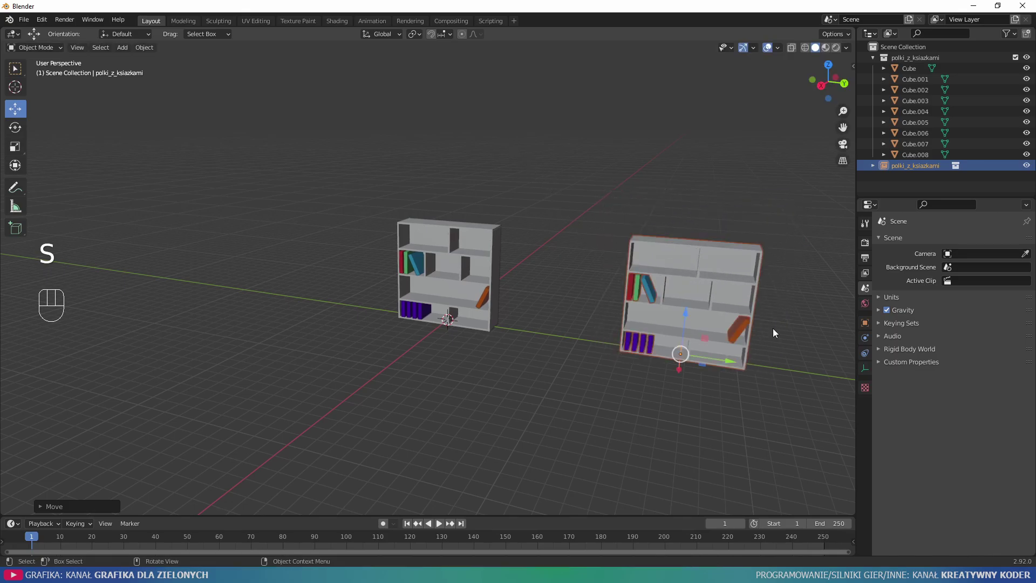
key(r)
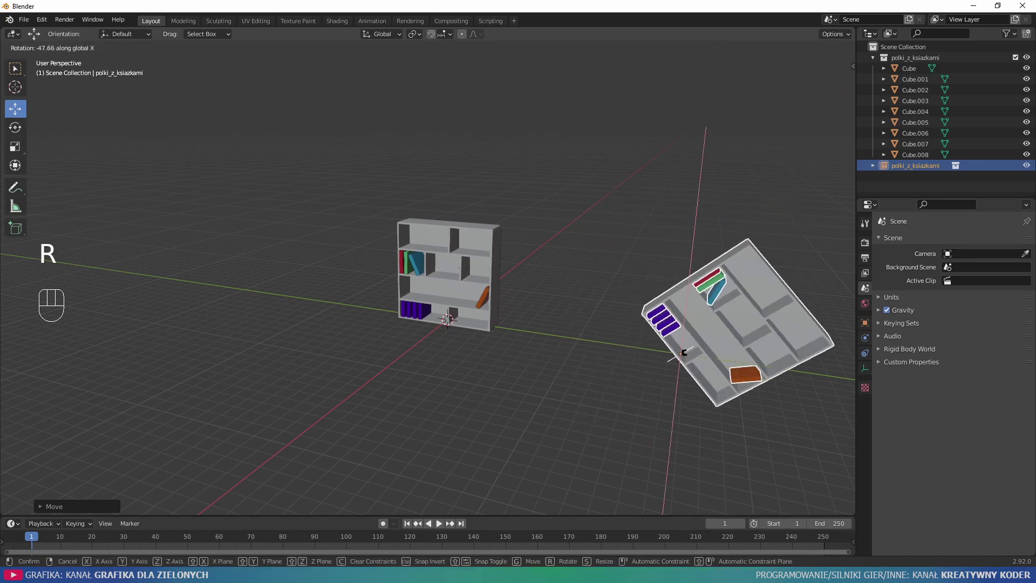
key(r)
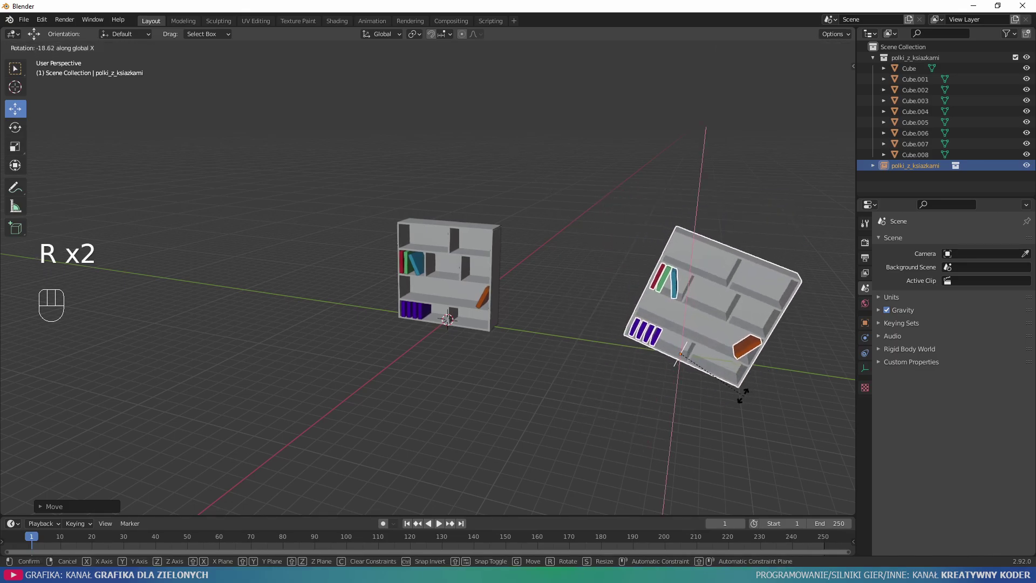
drag(553, 298, 600, 295)
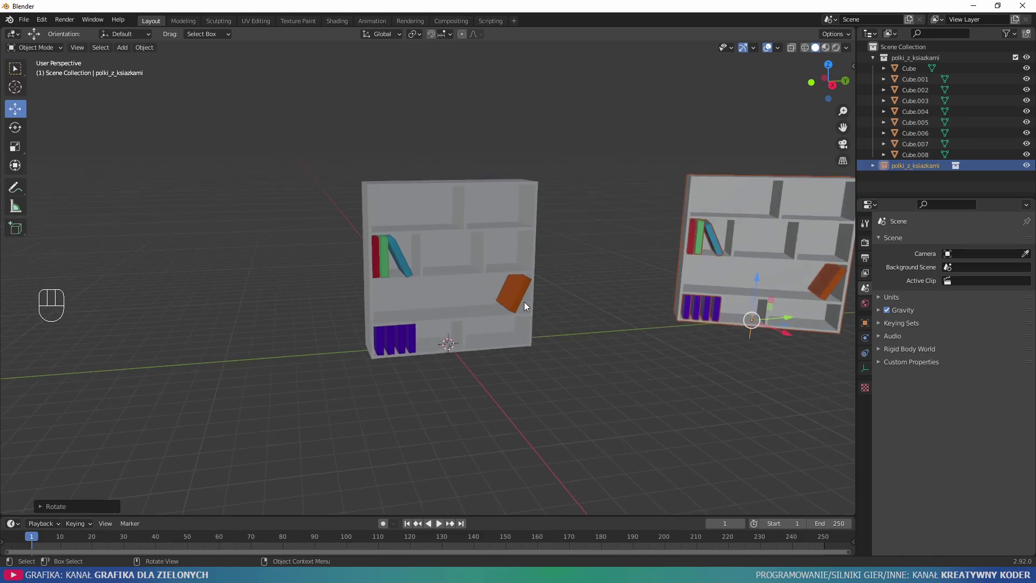
Step: Slide the purple book block along the original's bottom shelf so the instance follows
click(413, 349)
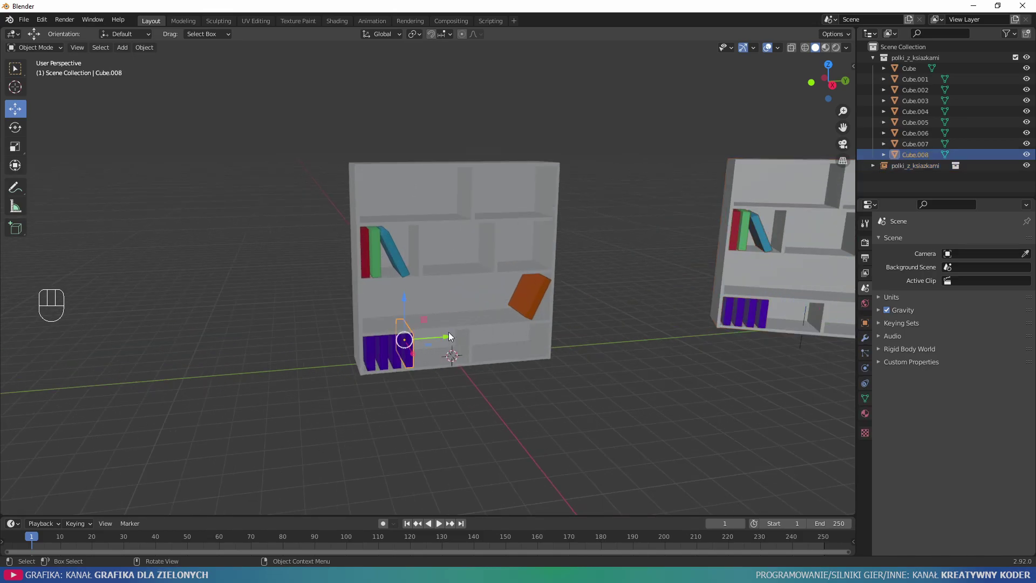
drag(452, 333, 508, 333)
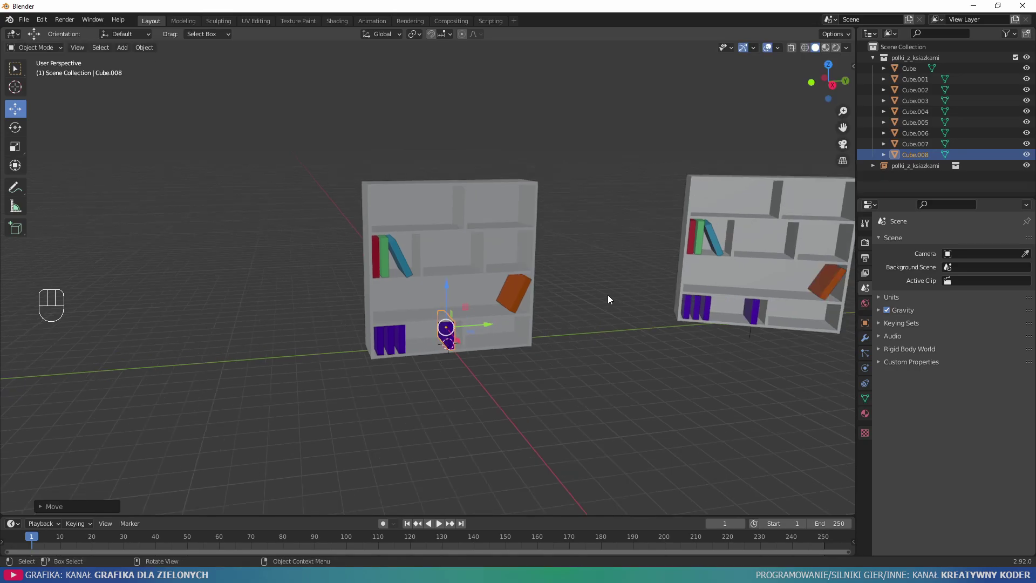
drag(502, 319, 559, 329)
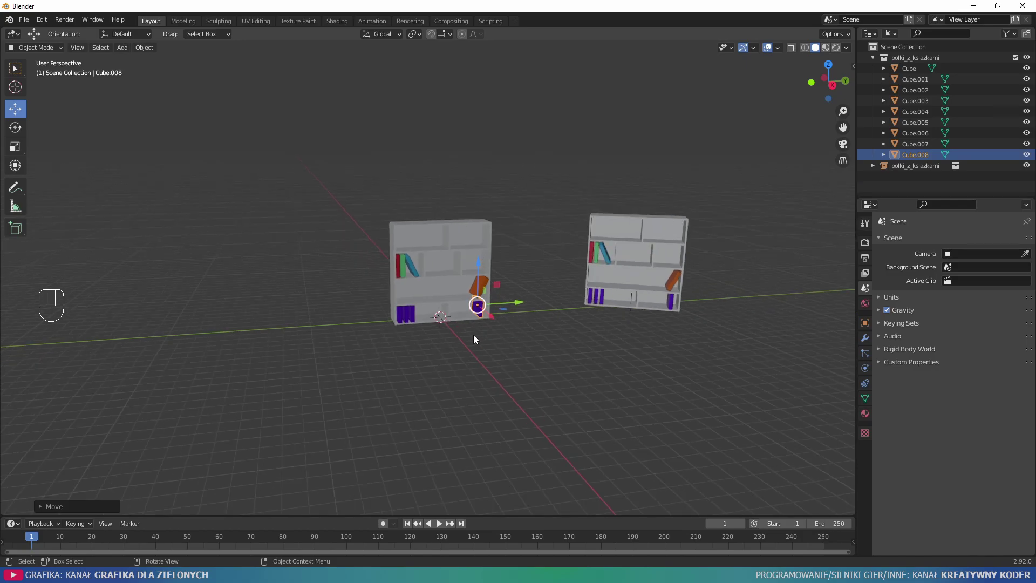
Step: Add two more polki_z_ksiazkami instances, position the third and rotate it about the vertical axis
click(478, 371)
key(shift+a)
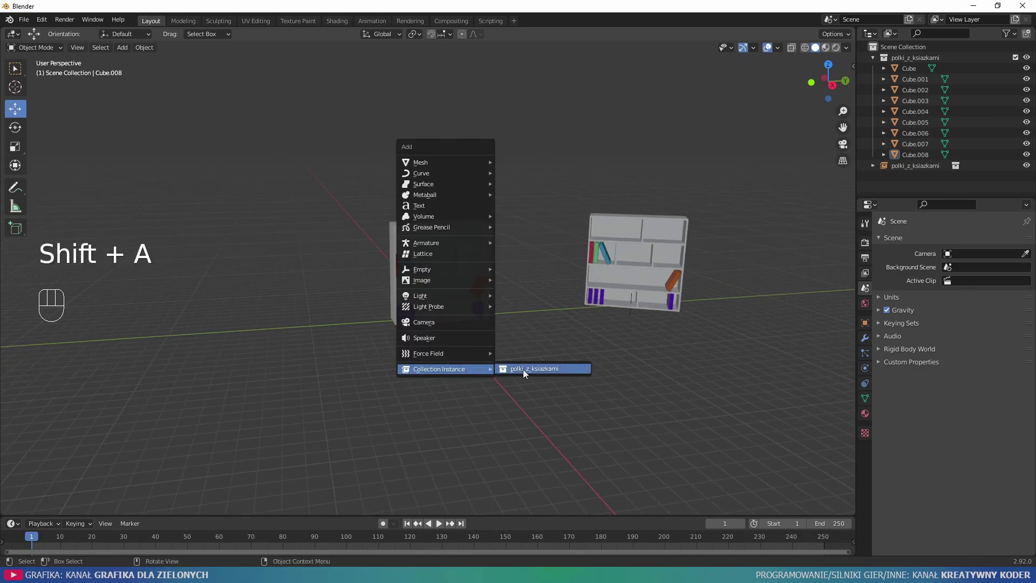
key(g)
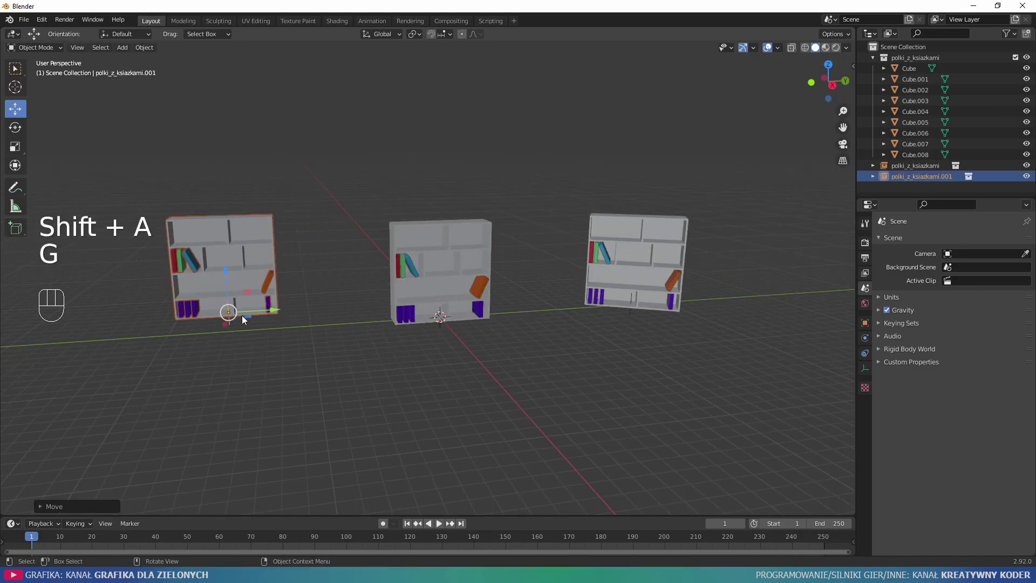
key(shift+a)
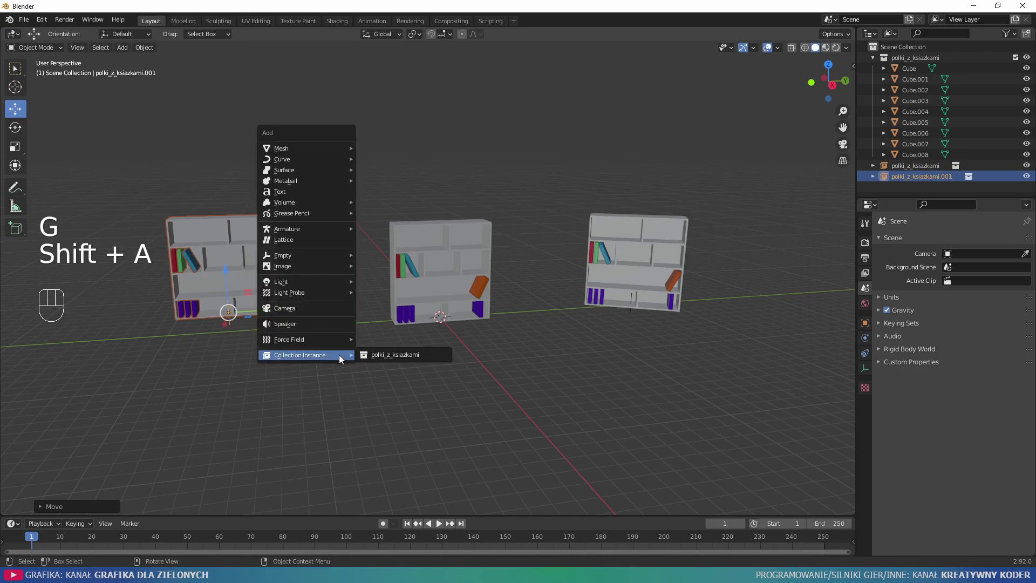
key(g)
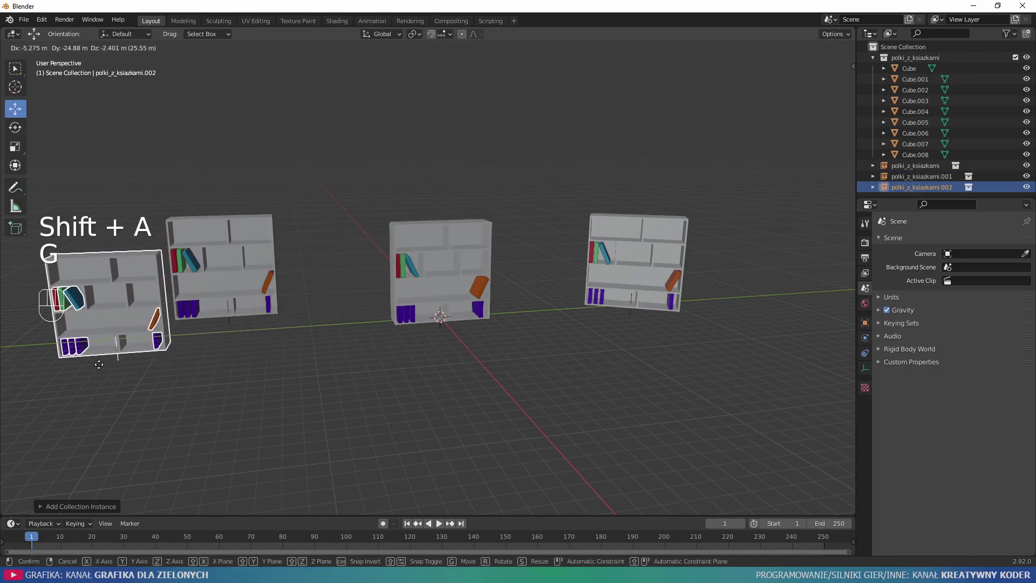
click(241, 303)
middle_click(234, 306)
key(r)
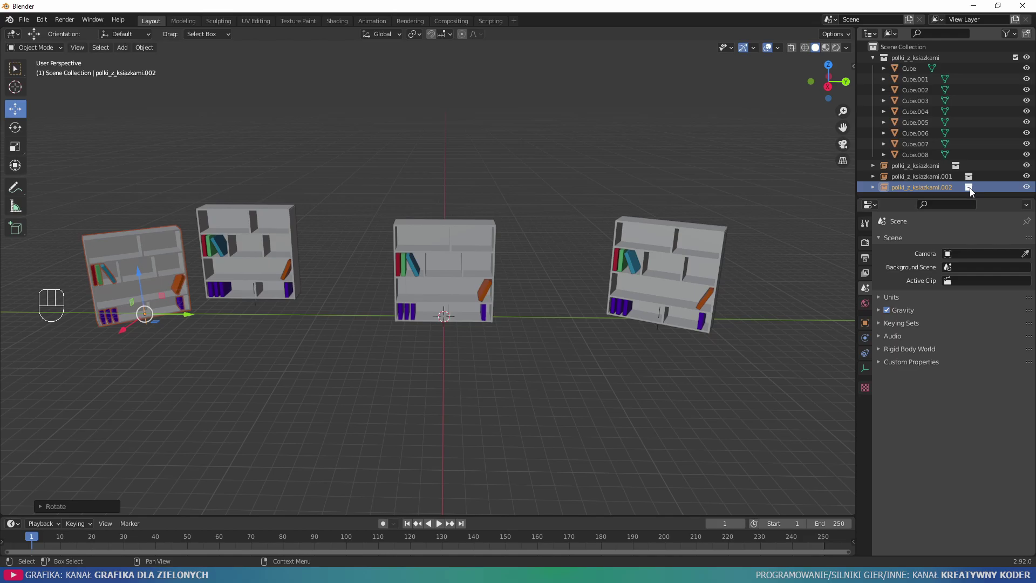
Step: Unlink polki_z_ksiazkami.002 and .001 from the Outliner, leaving one instance
click(973, 190)
drag(971, 188, 938, 279)
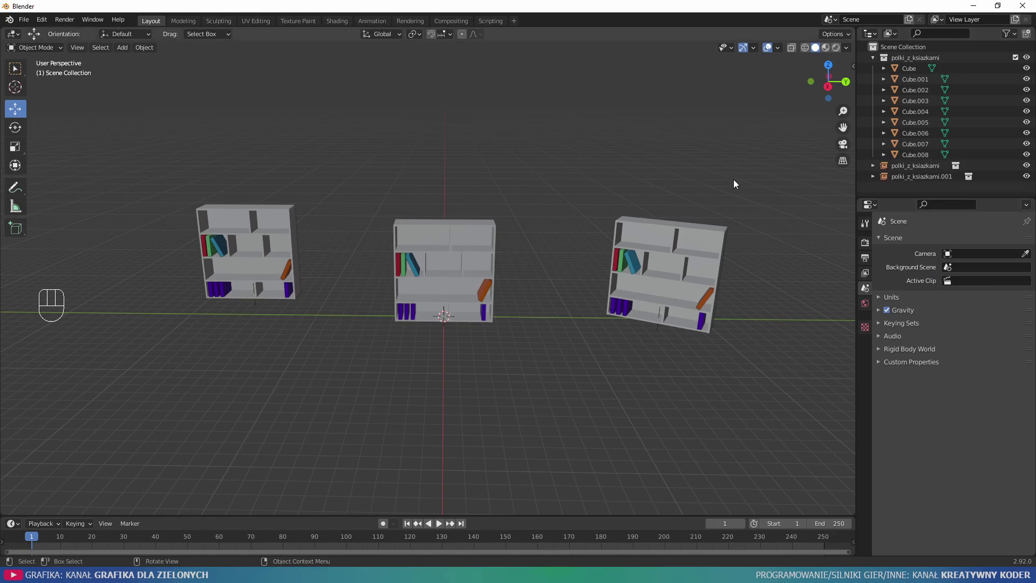
click(918, 175)
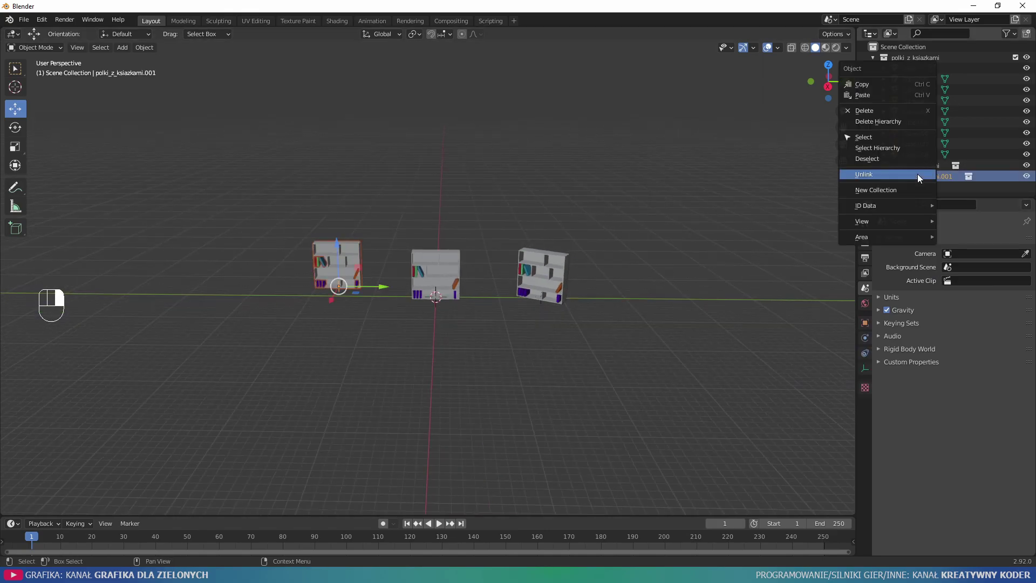
right_click(937, 166)
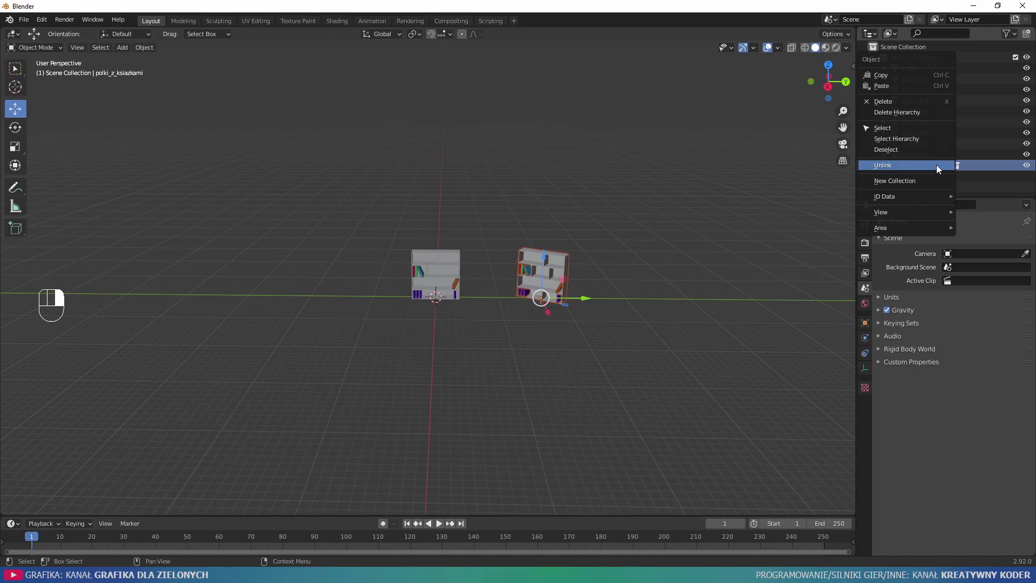